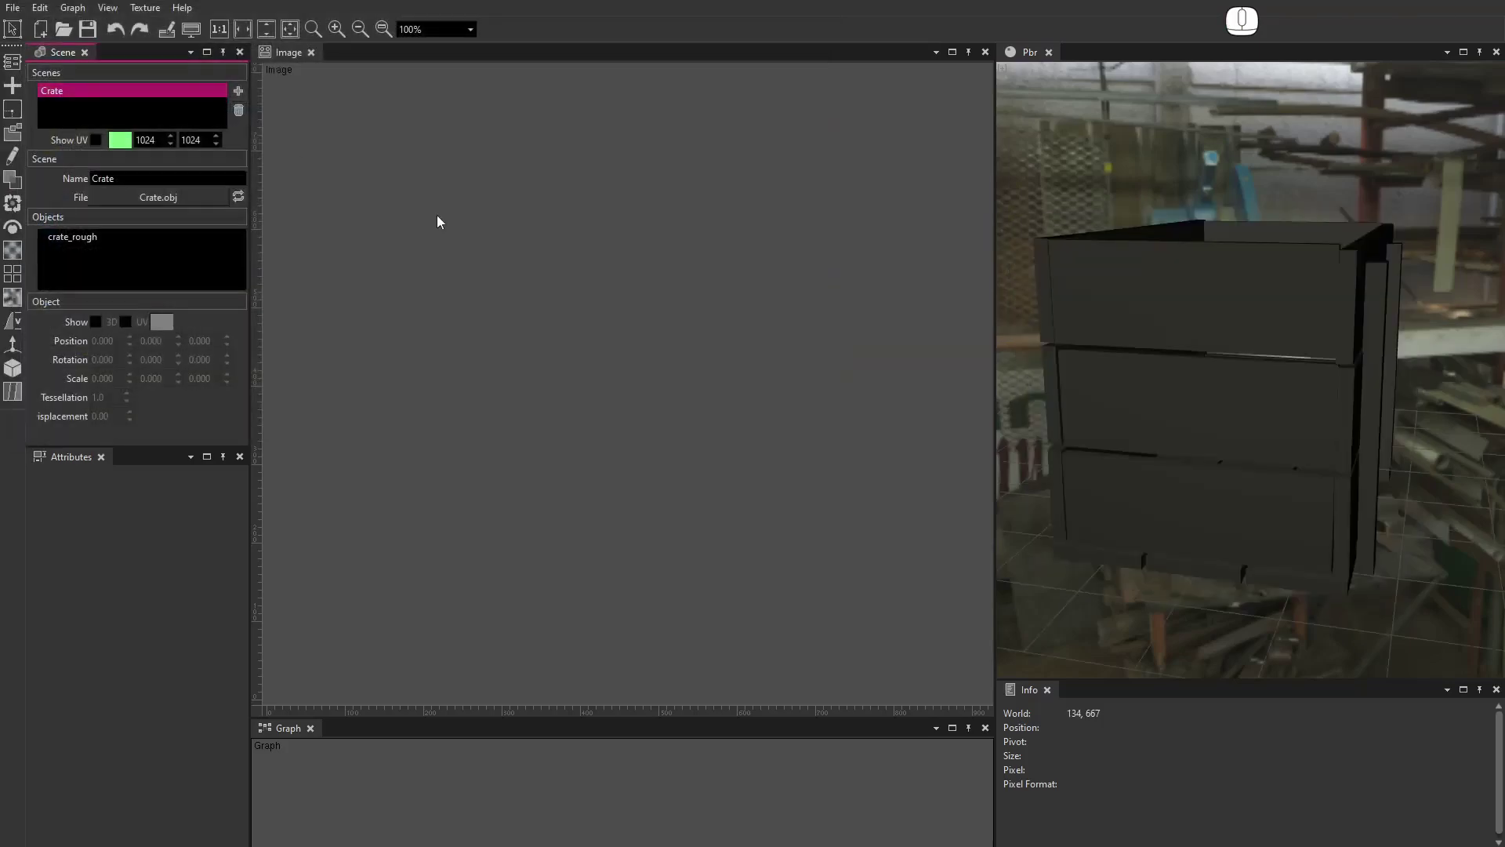
Orbit the crate preview and show its UV layout over the image
drag(1296, 438, 1202, 444)
click(93, 147)
Add a Mesh Components node from the mesh menu and display its element ID map on the crate via roughness debug shading
click(13, 379)
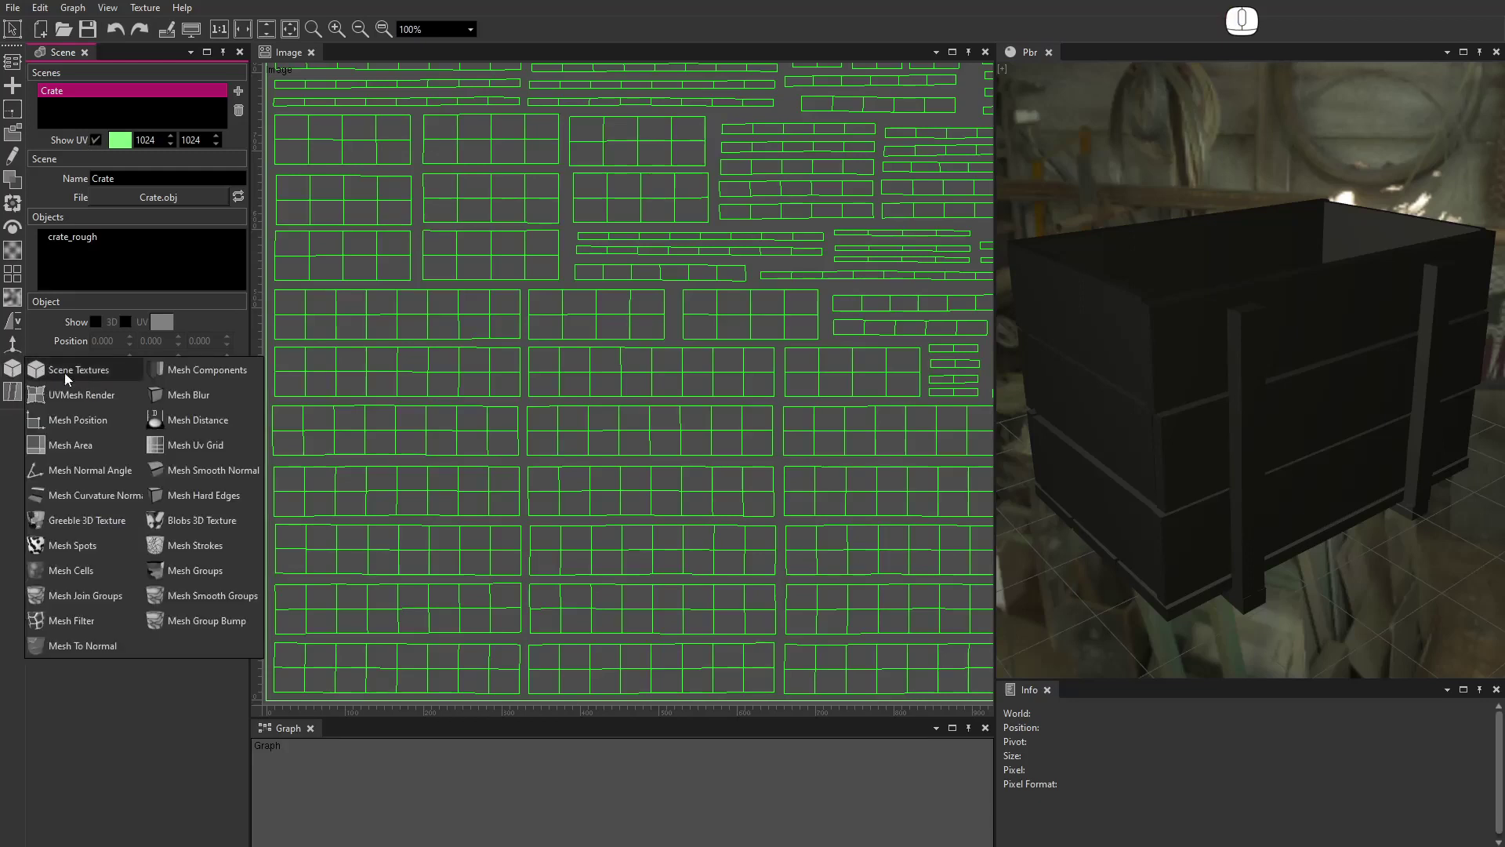
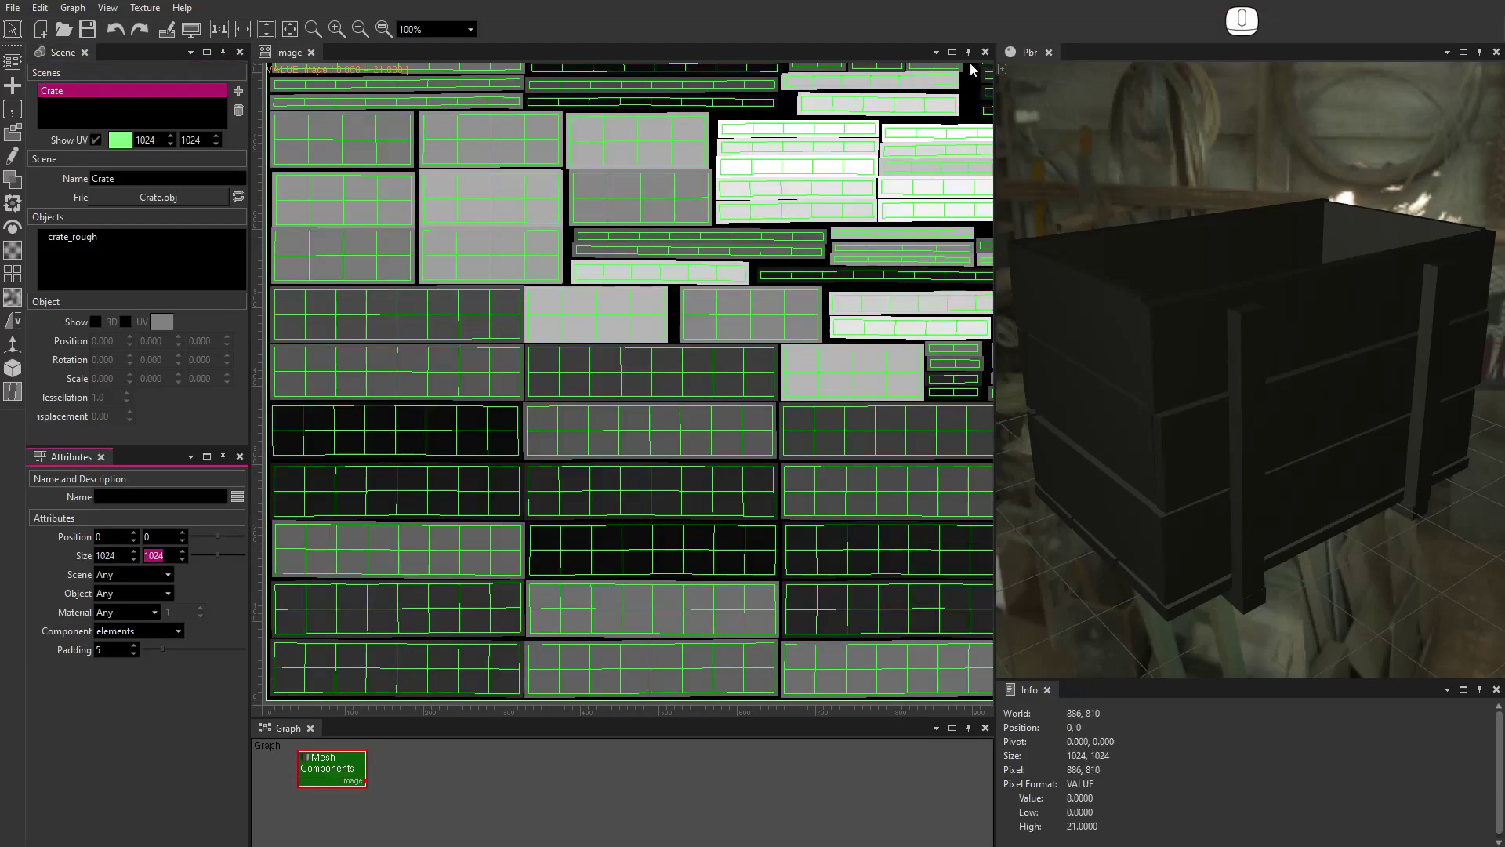
click(1010, 75)
click(744, 692)
click(688, 831)
click(886, 120)
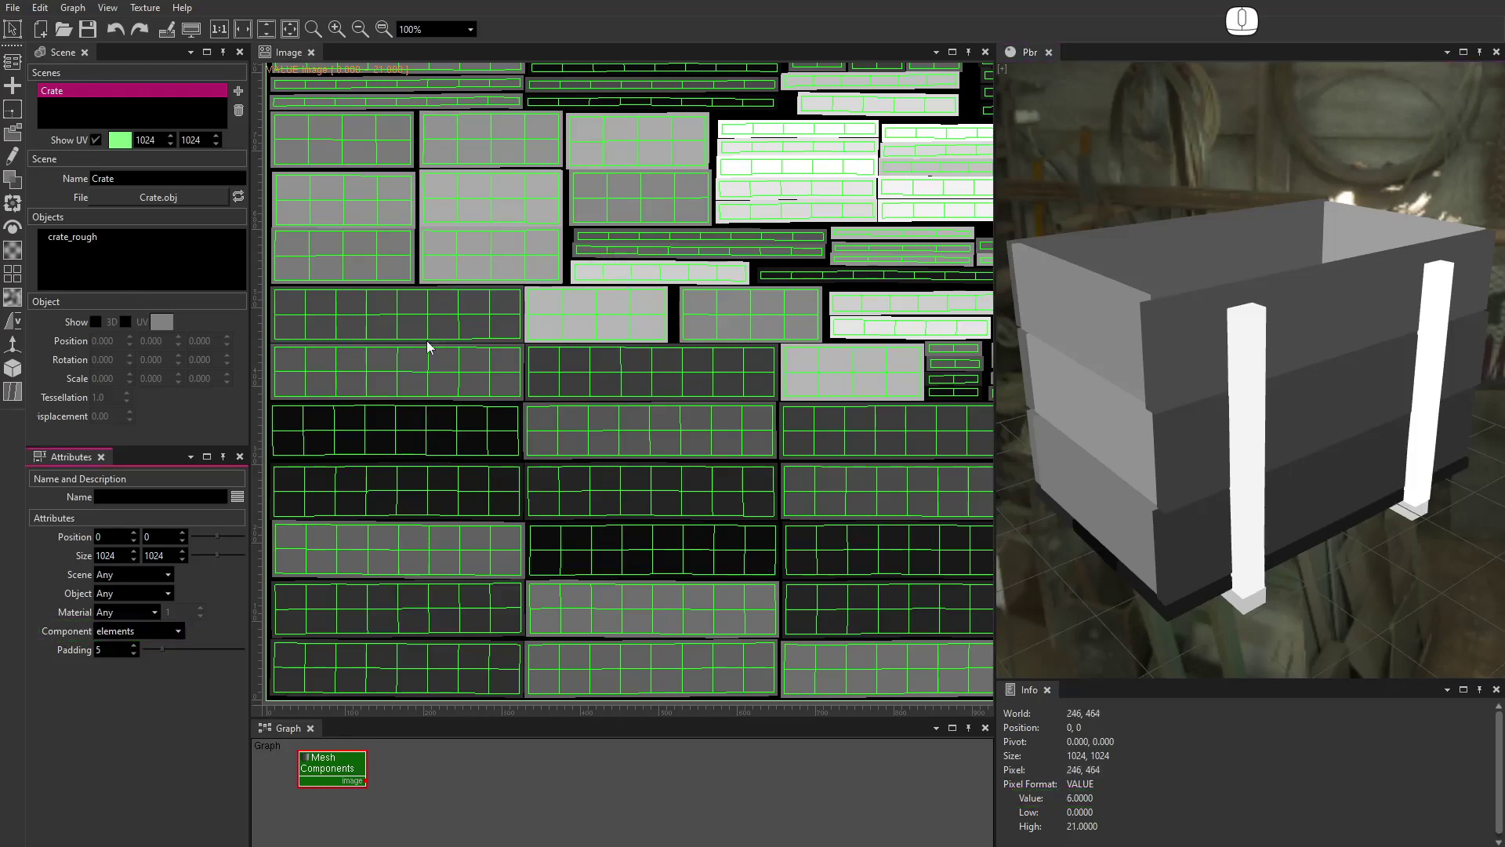
Bring up the generator nodes list (Constant, Checker, Brick, Random Noise...)
click(11, 141)
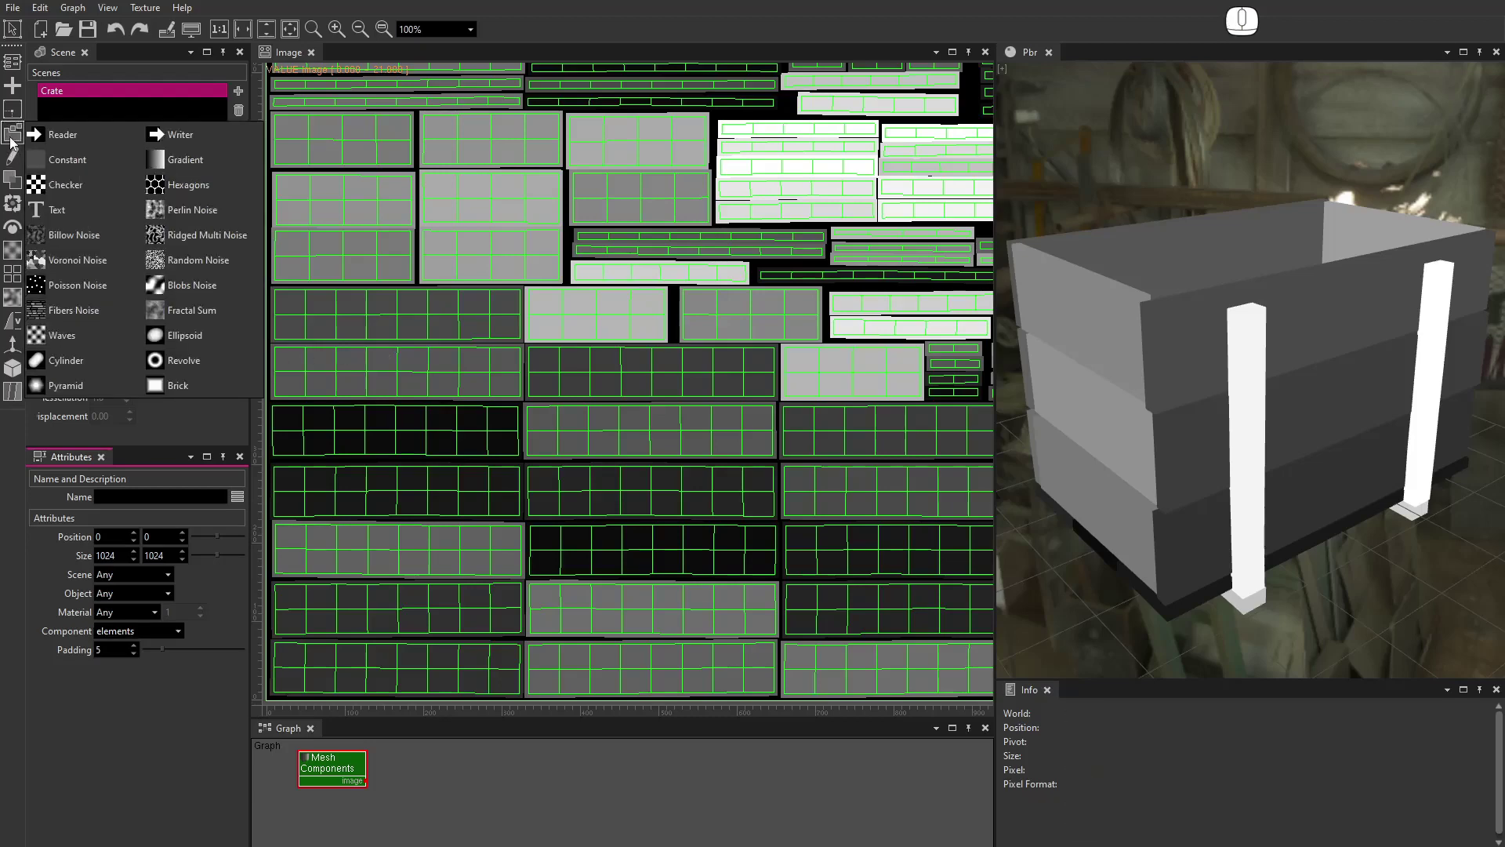
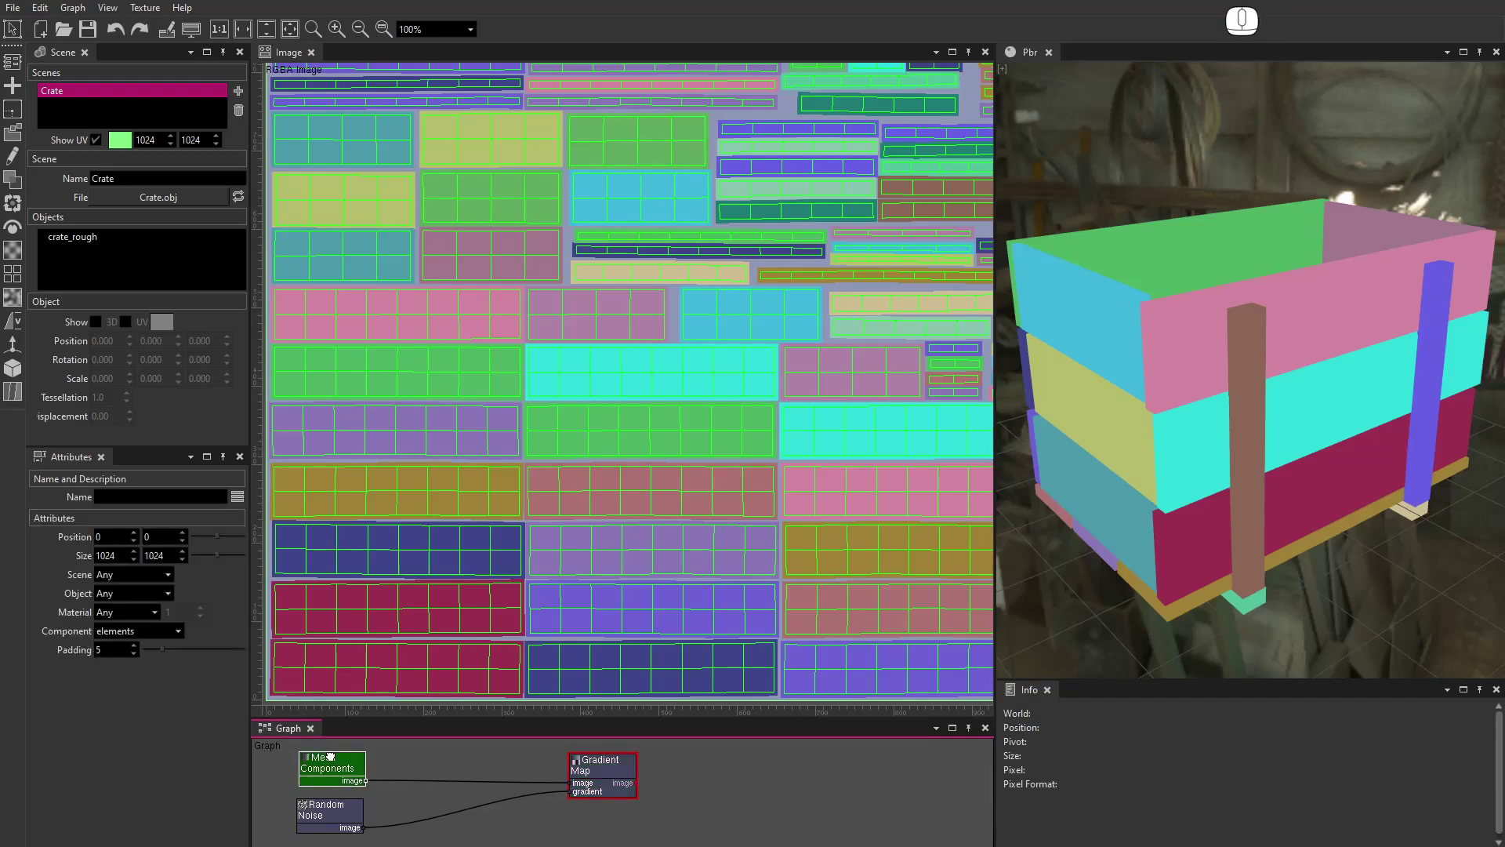
click(181, 639)
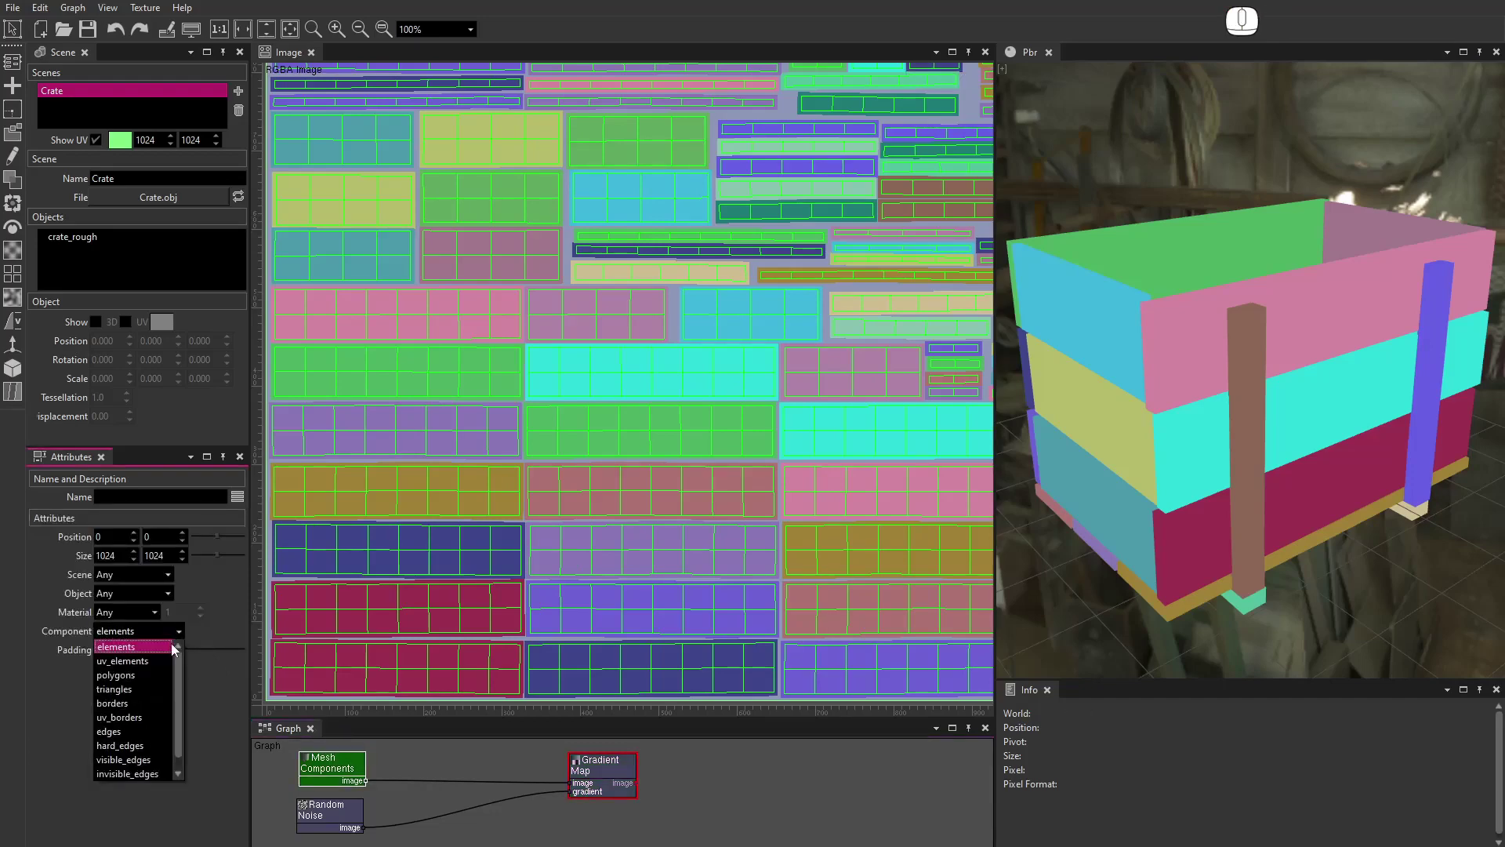
click(172, 667)
click(187, 640)
click(163, 682)
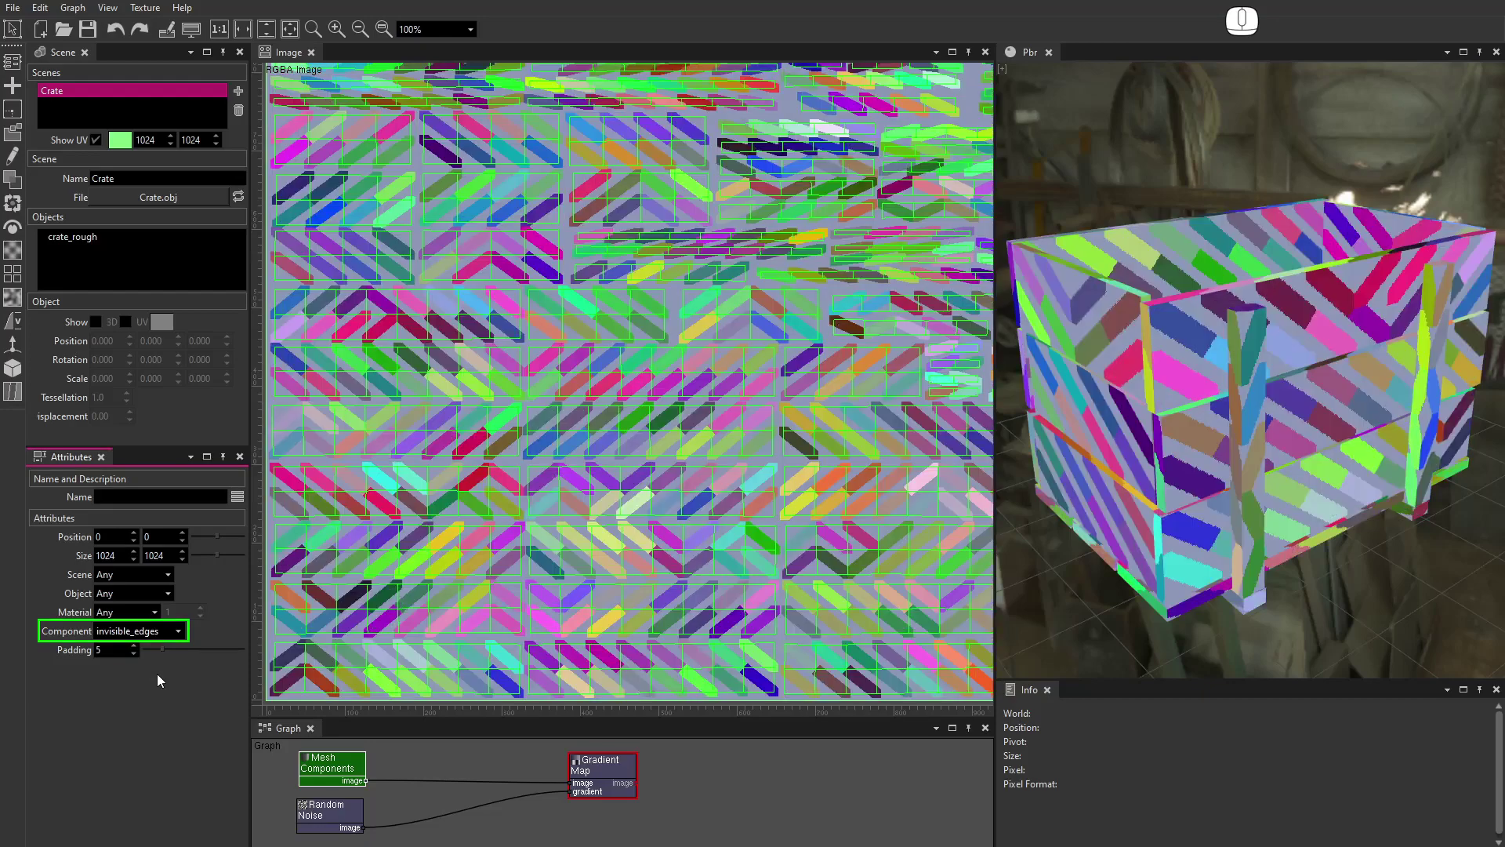
click(182, 642)
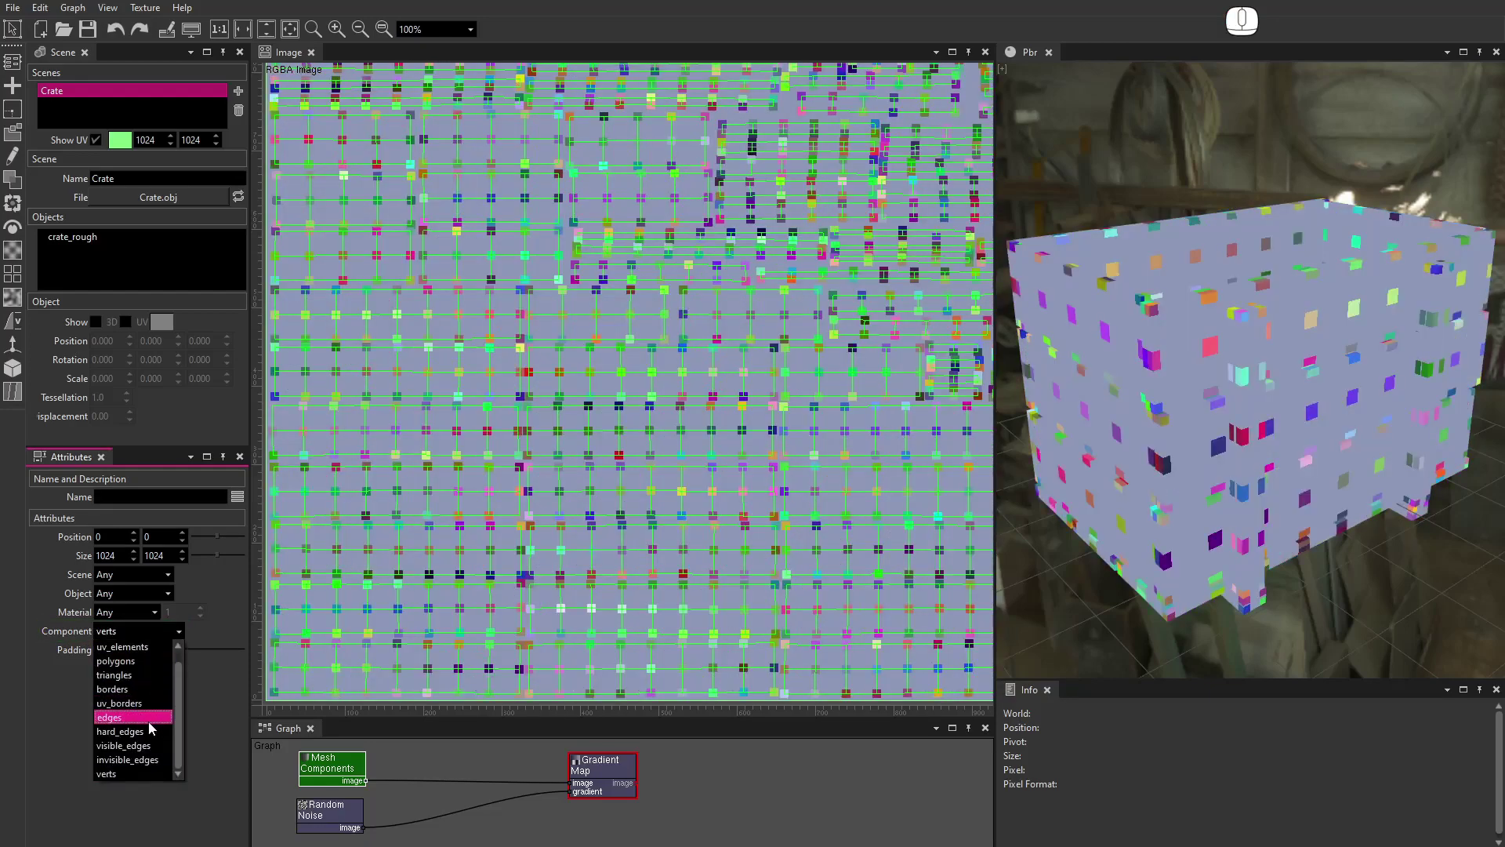
click(153, 737)
click(137, 664)
click(137, 663)
click(137, 663)
click(137, 664)
click(143, 652)
click(139, 652)
double_click(139, 652)
click(146, 639)
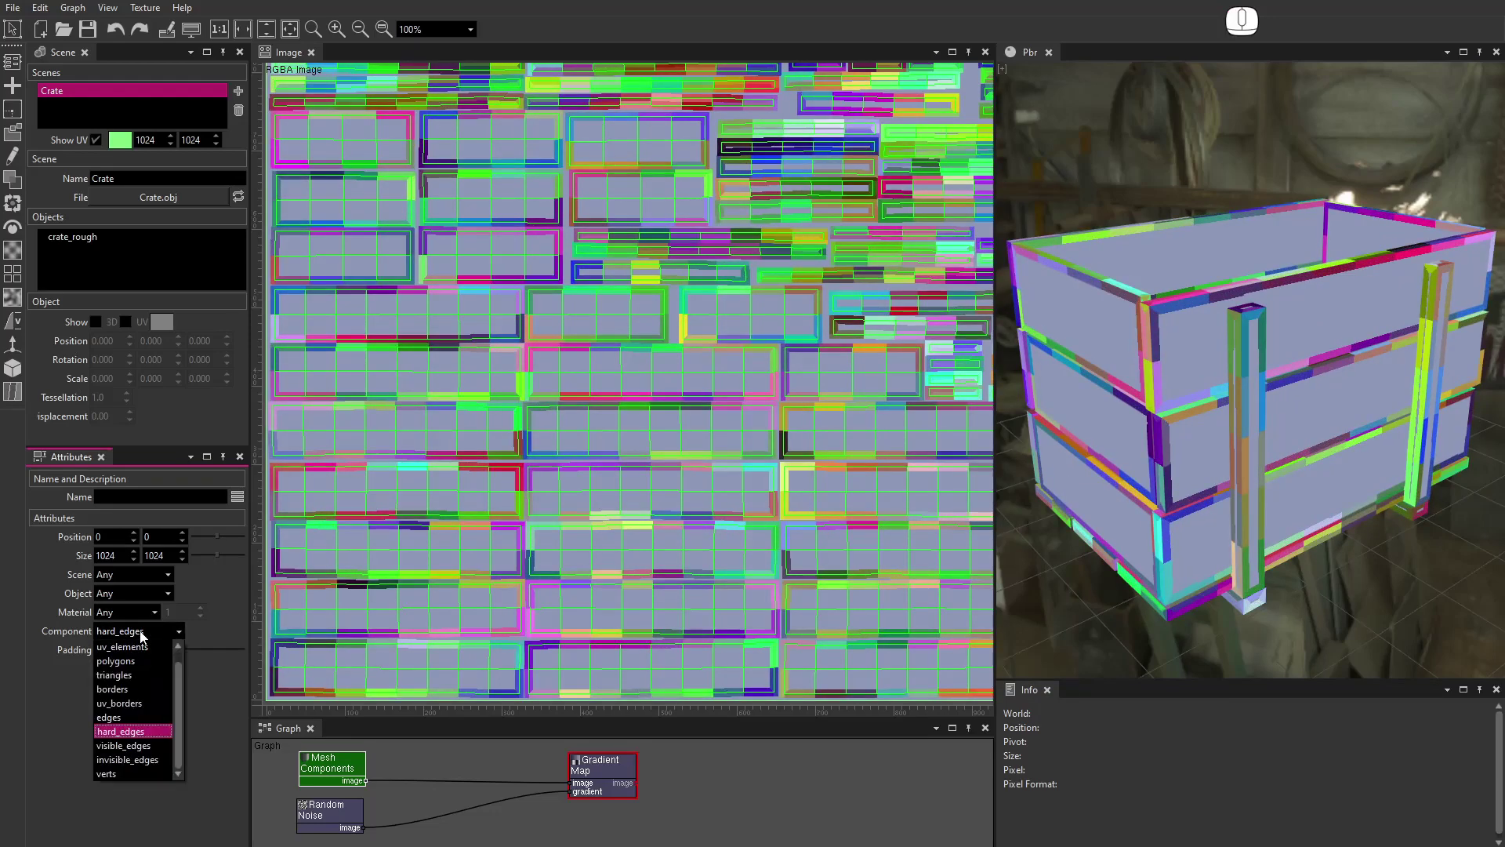
click(131, 657)
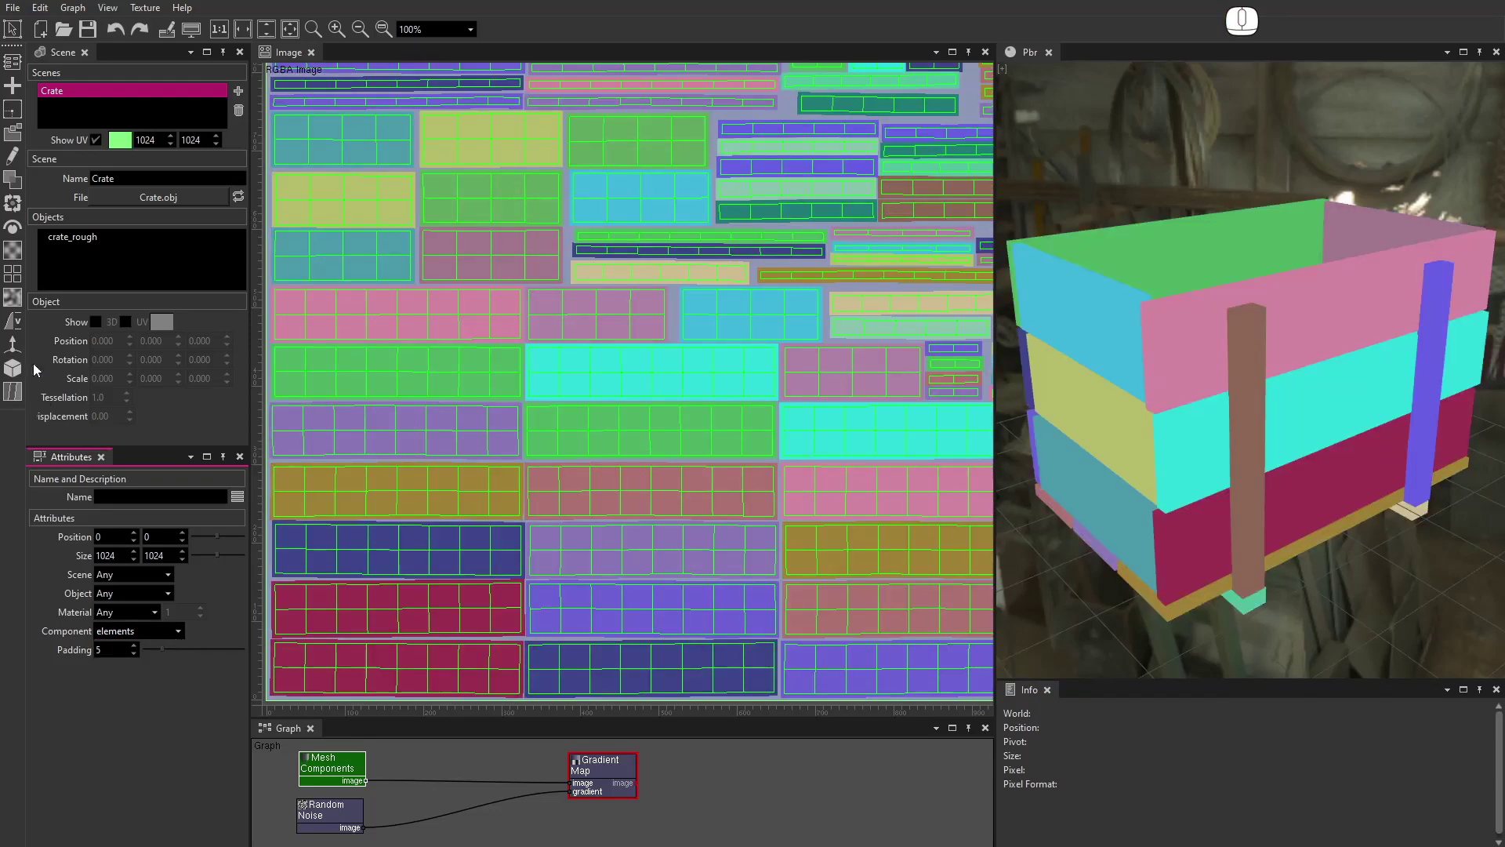
Add a Value Condition node between Mesh Components and Gradient Map with Condition set to v == a
click(17, 335)
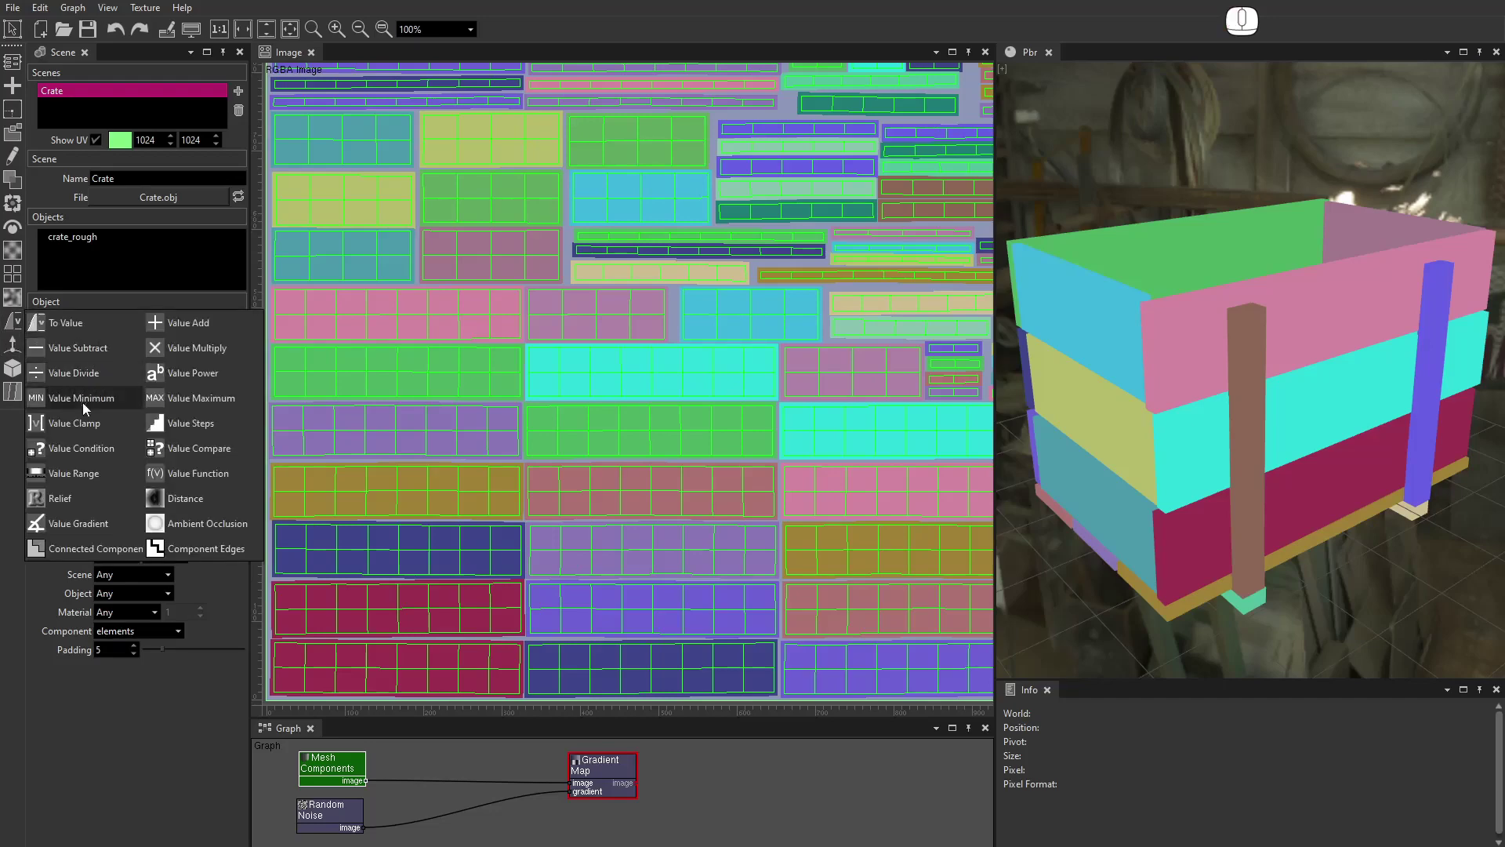
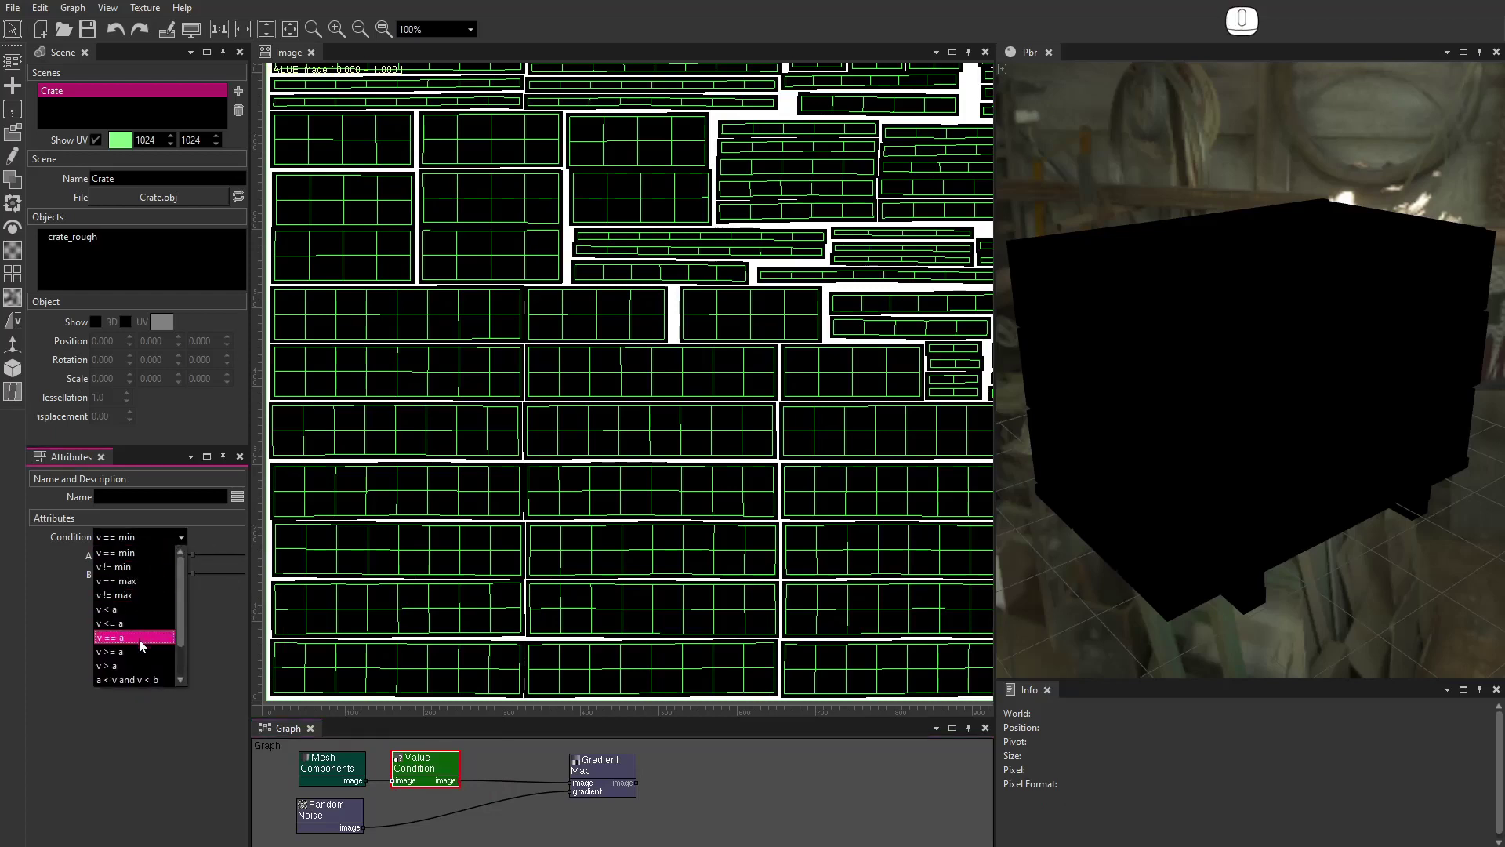
click(141, 644)
click(847, 66)
Raise the Value Condition's A from 1 up to 6, isolating one plank in white
key(1)
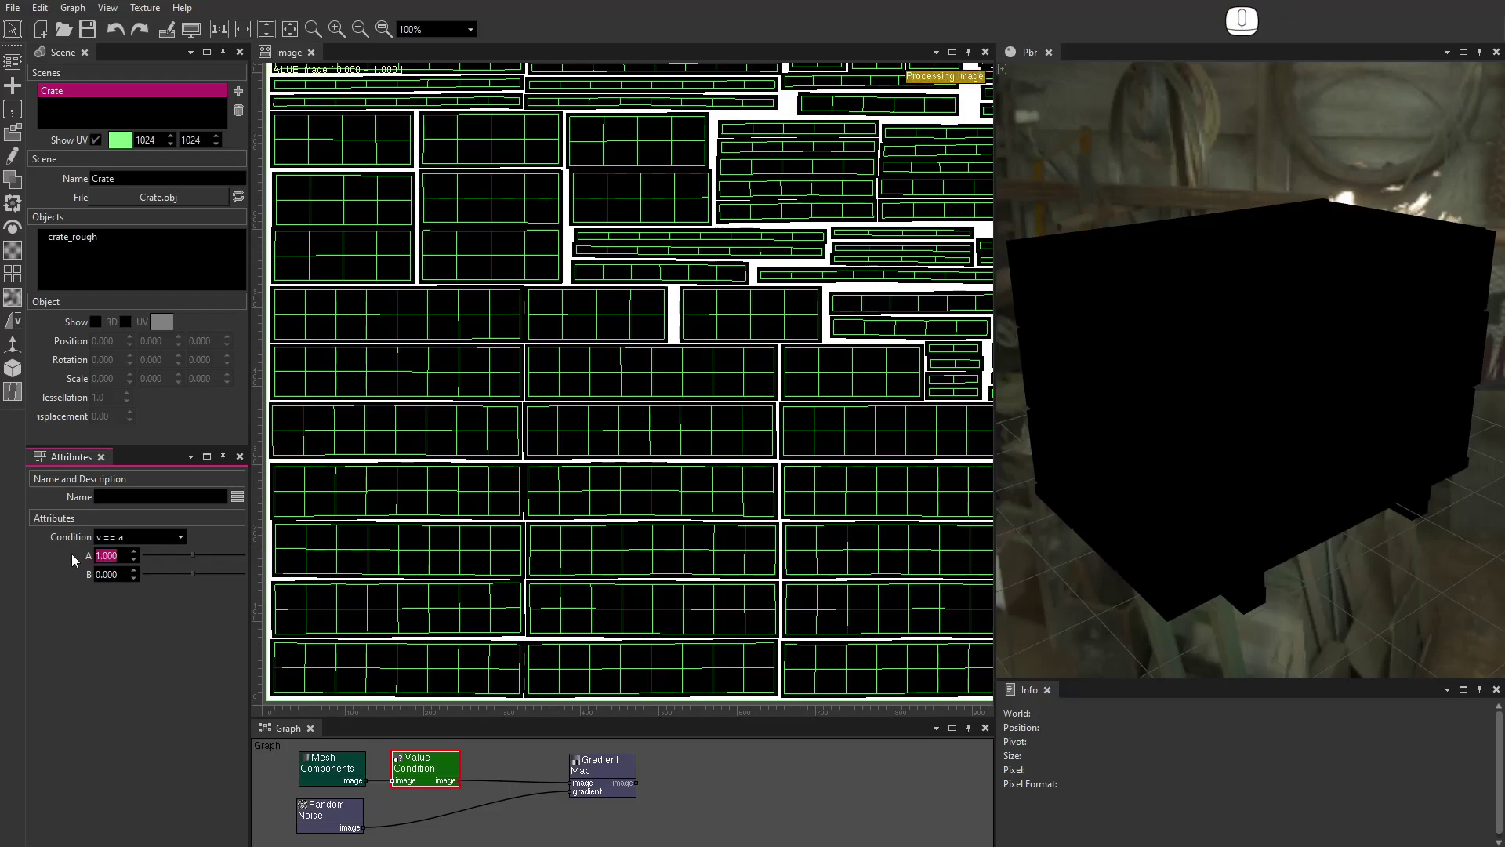
key(2)
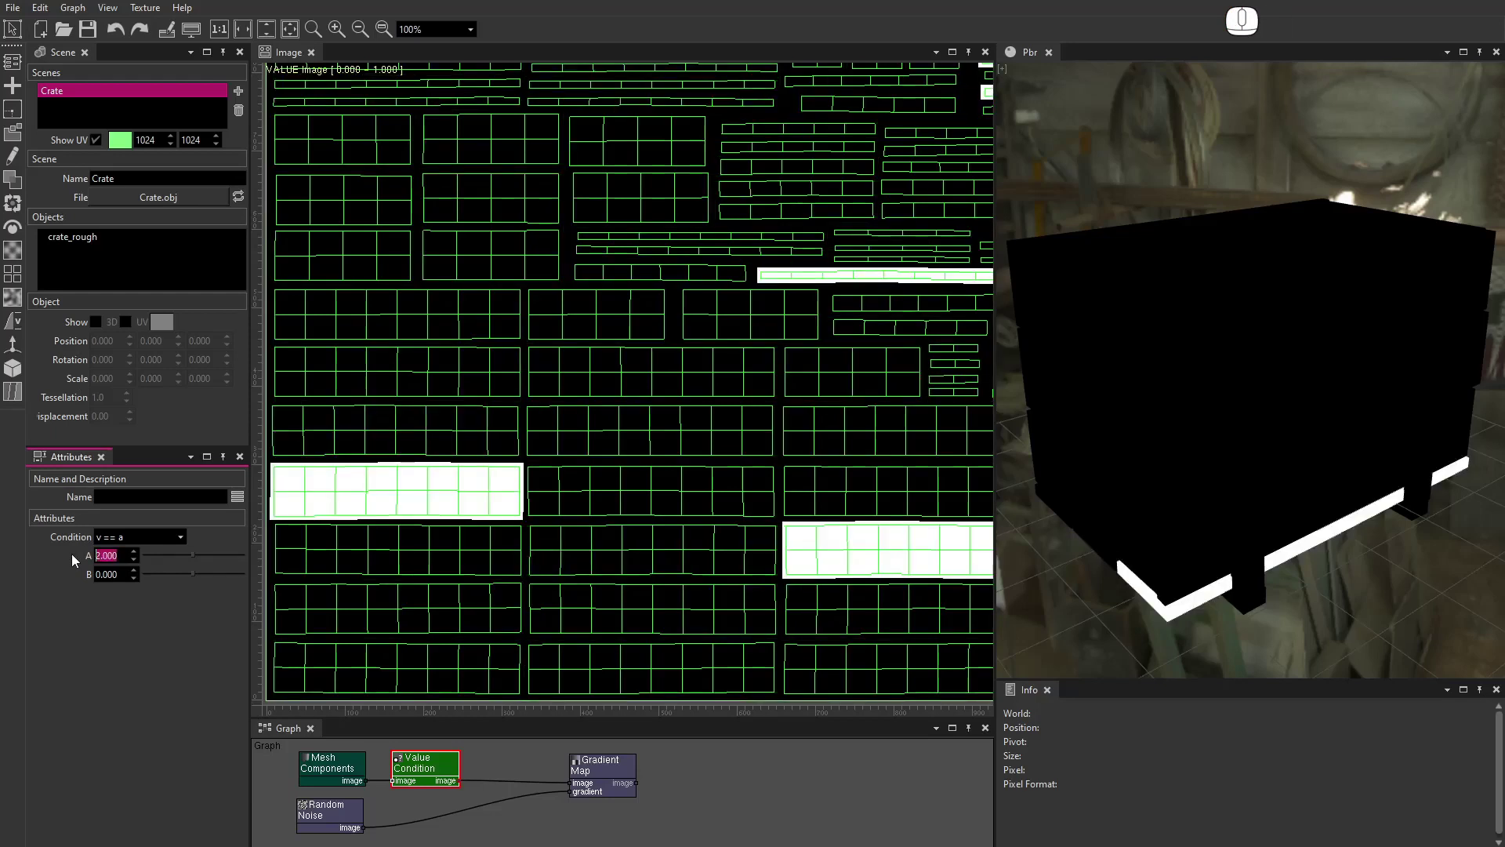
key(3)
key(4)
key(5)
key(6)
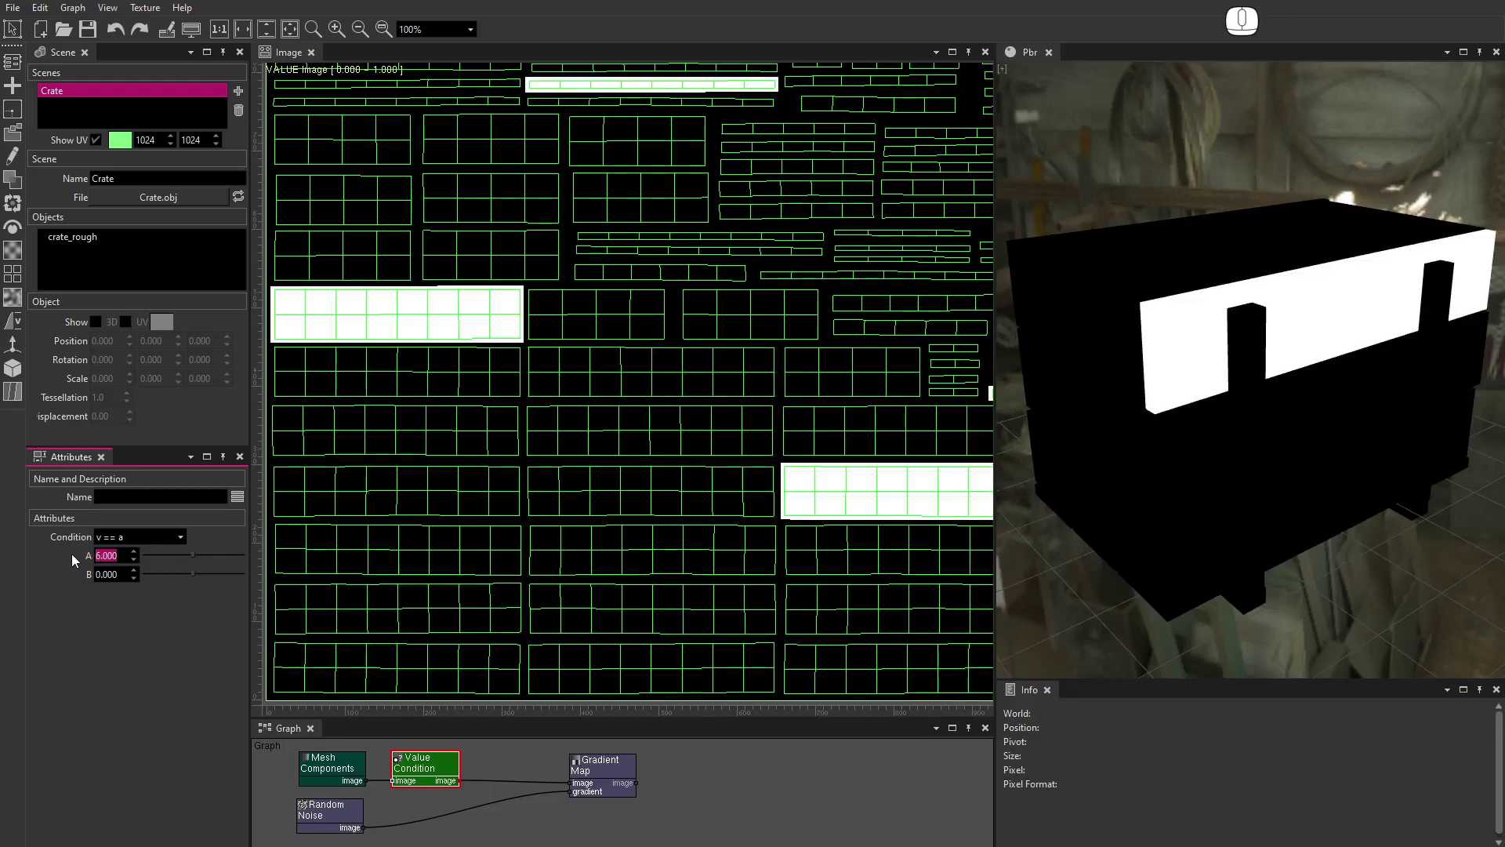